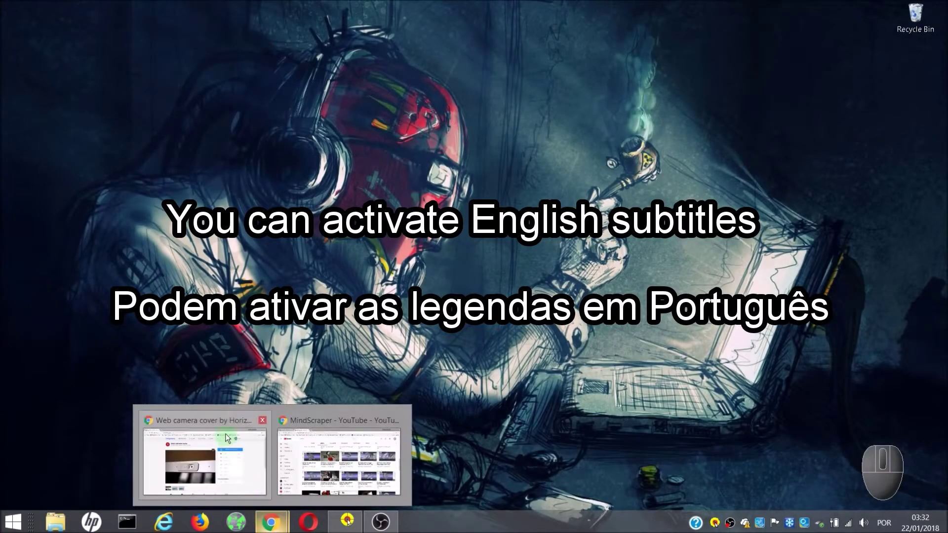
left_click(230, 425)
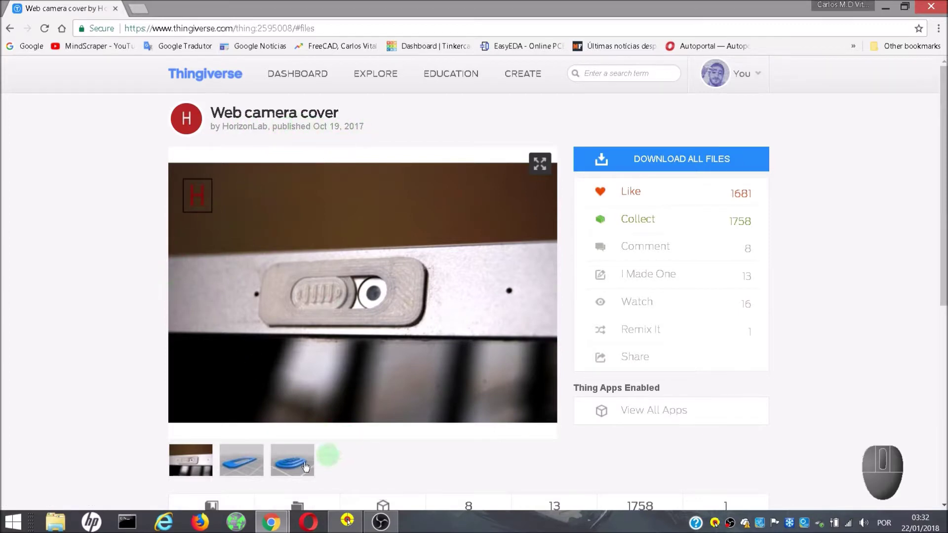
left_click(246, 475)
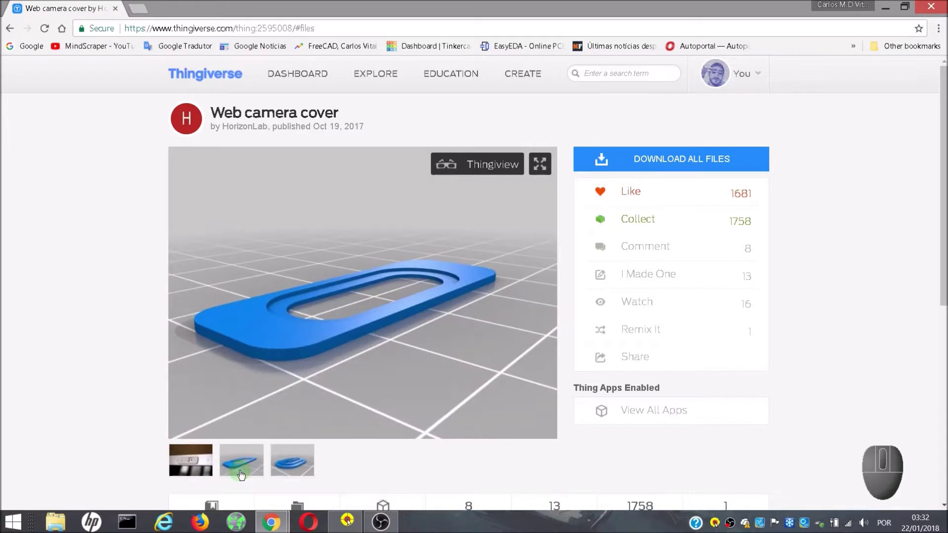
left_click(303, 469)
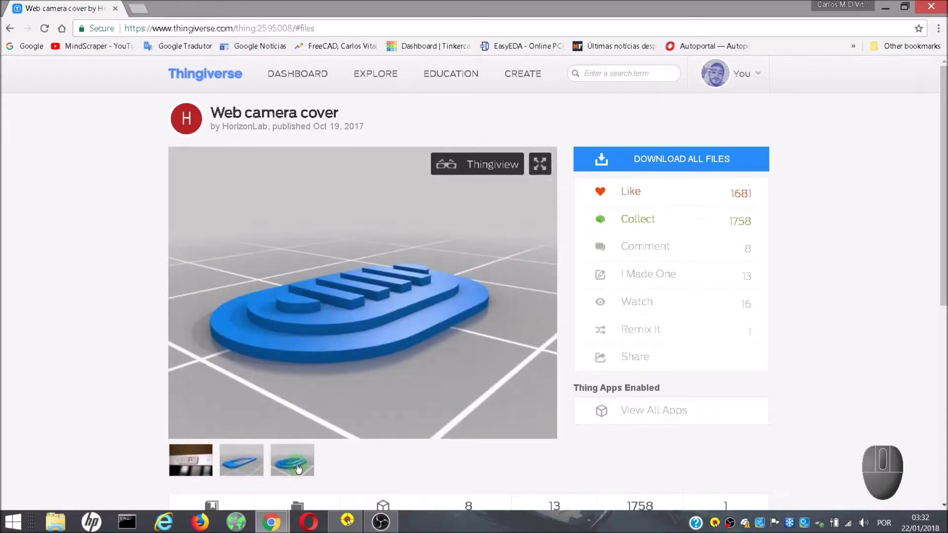
left_click(210, 465)
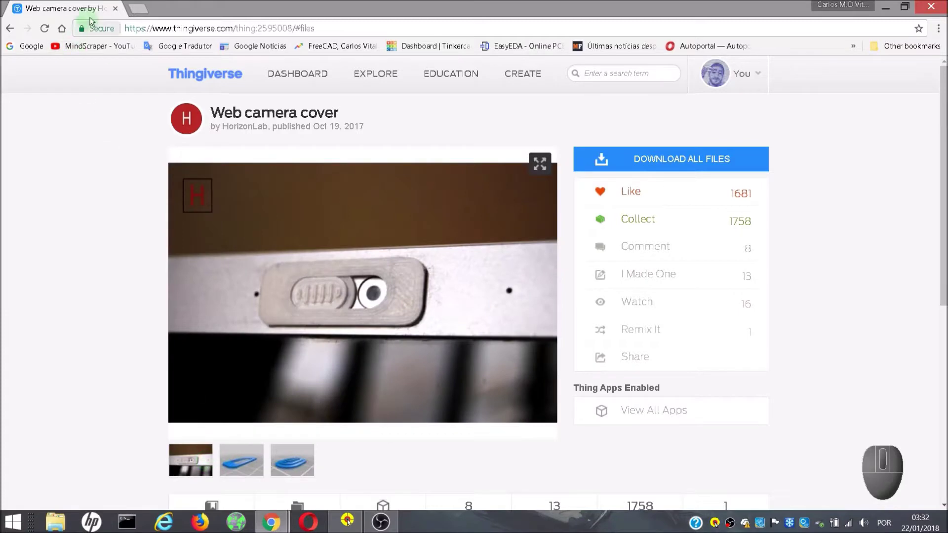
middle_click(351, 309)
left_click(284, 329)
left_click(238, 336)
scroll("down", 3)
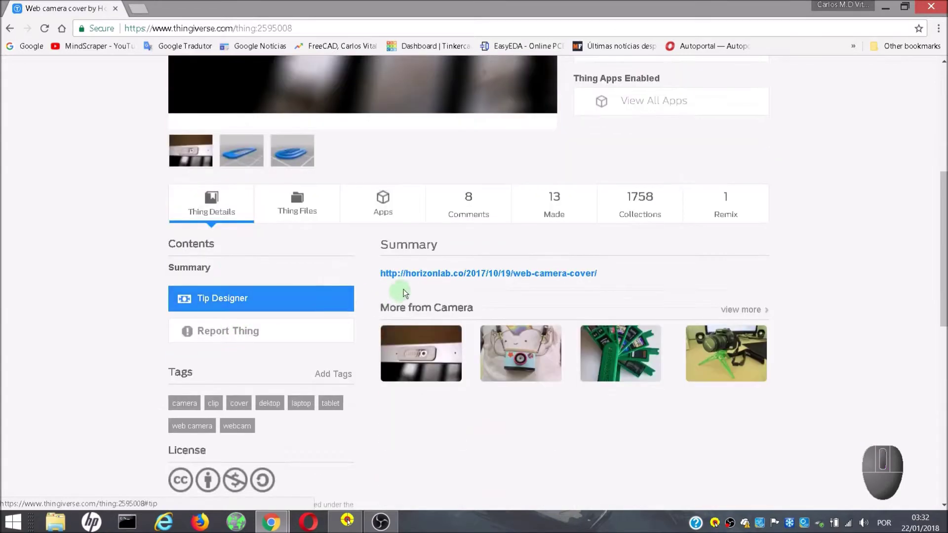
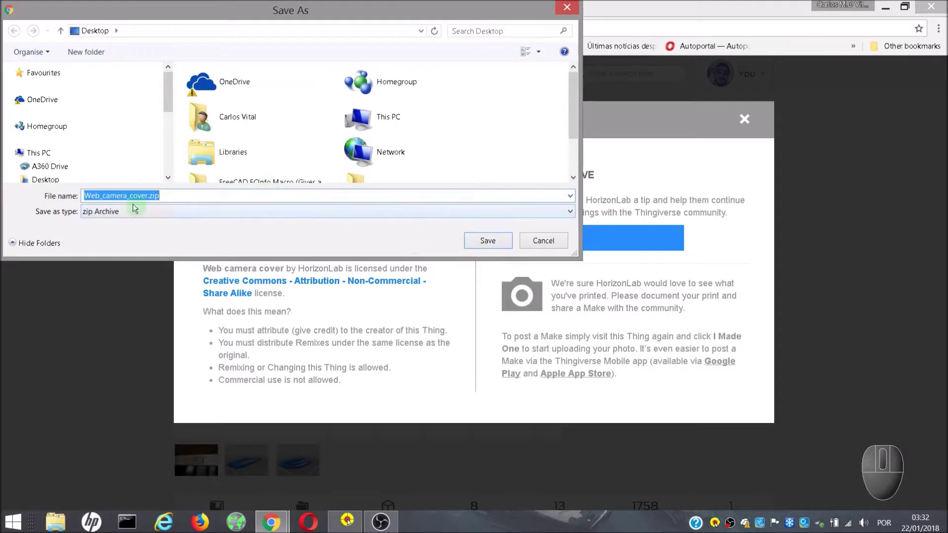
- Save Web_camera_cover.zip to the Desktop and dismiss the downloading-files notice
left_click(56, 183)
left_click(485, 243)
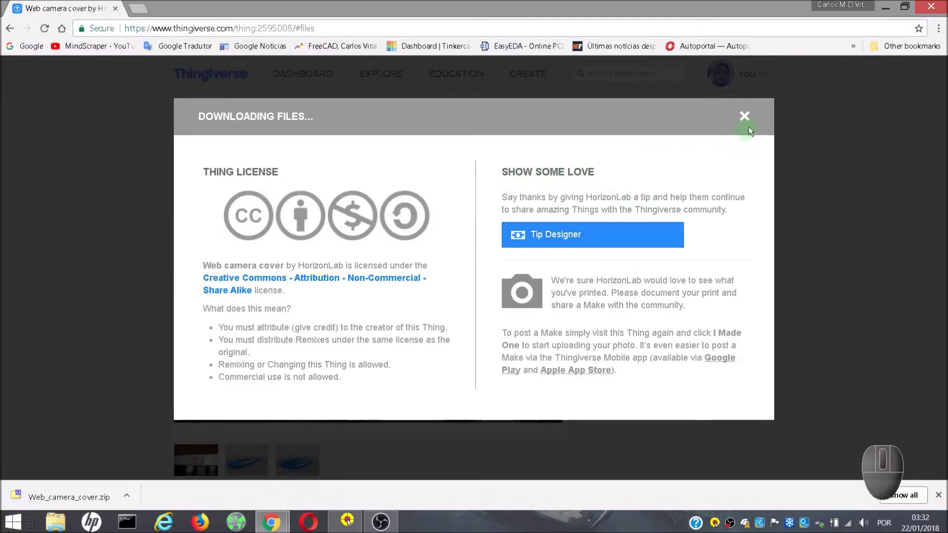
left_click(750, 119)
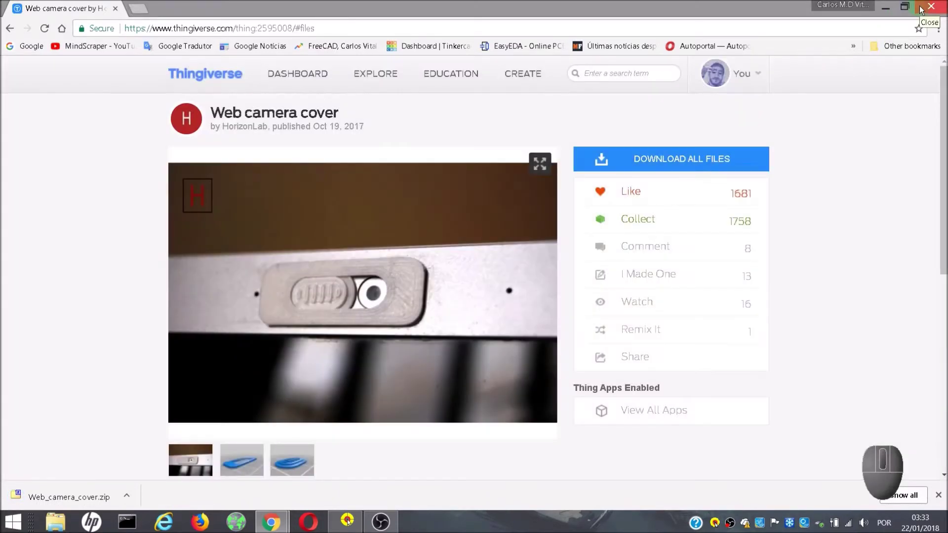
- Close Chrome and open the downloaded zip archive in 7-Zip, selecting the files folder
left_click(891, 4)
left_click(21, 28)
left_click(21, 27)
left_click_drag(20, 26, 20, 107)
- Extract the files folder to the Desktop and open it to reveal the two STL parts
left_click(58, 45)
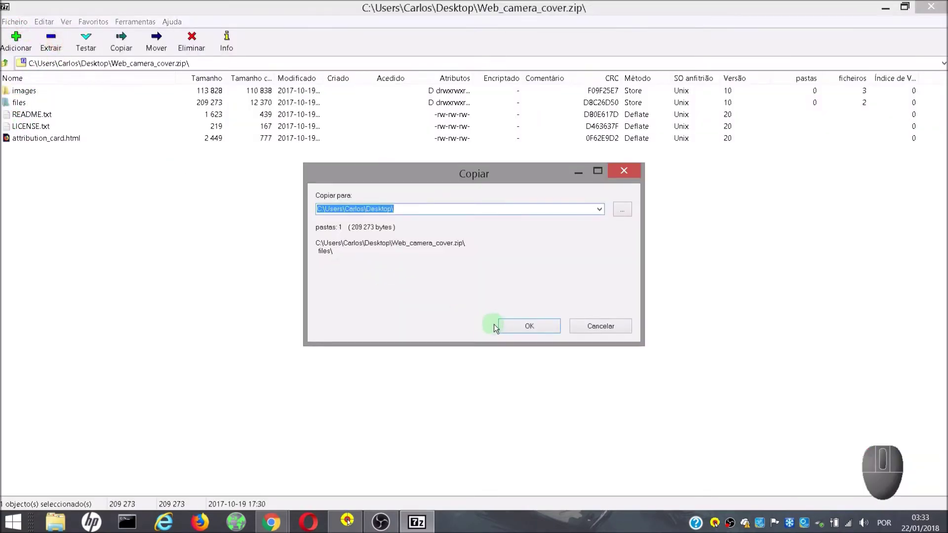
left_click(505, 330)
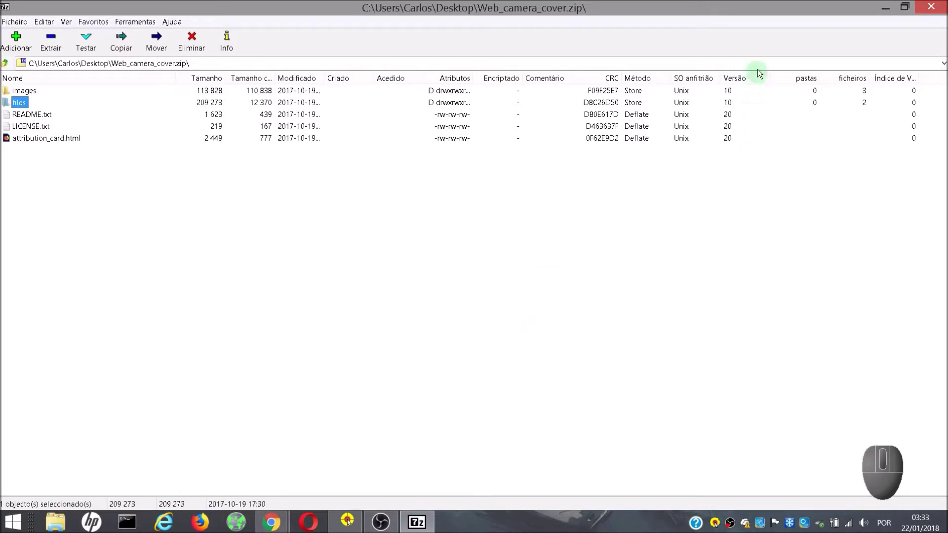
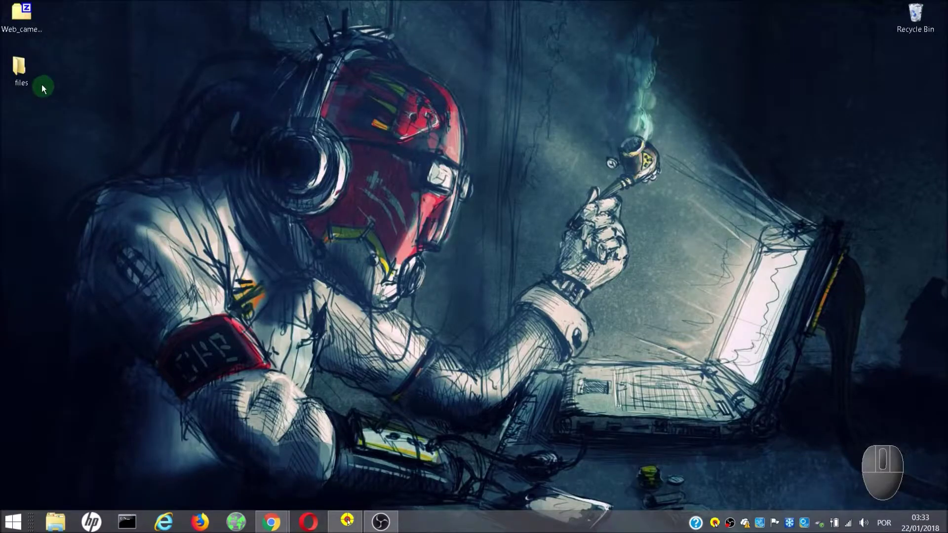
left_click_drag(26, 75, 186, 164)
left_click(174, 176)
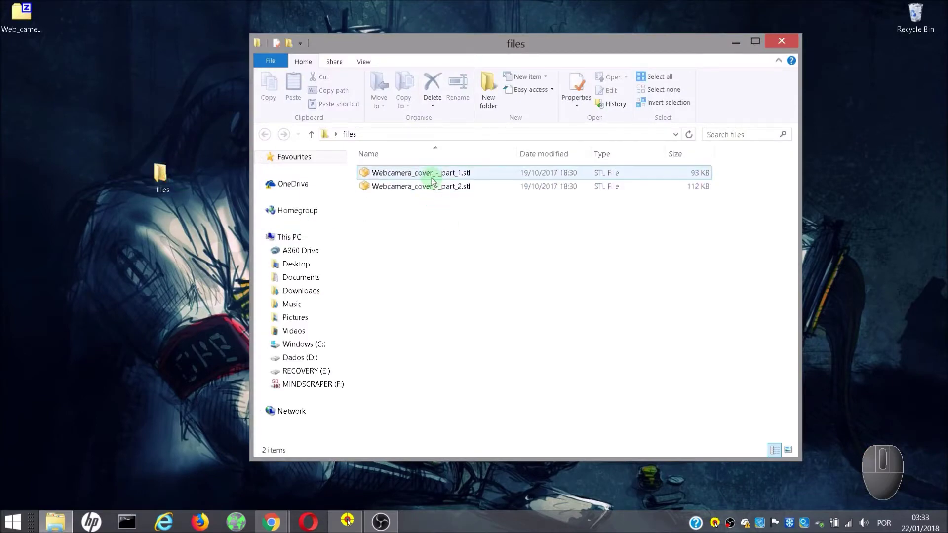
- Load Webcamera_cover_-_part_1.stl into Cura and save its sliced toolpath to the SD card
double_click(433, 181)
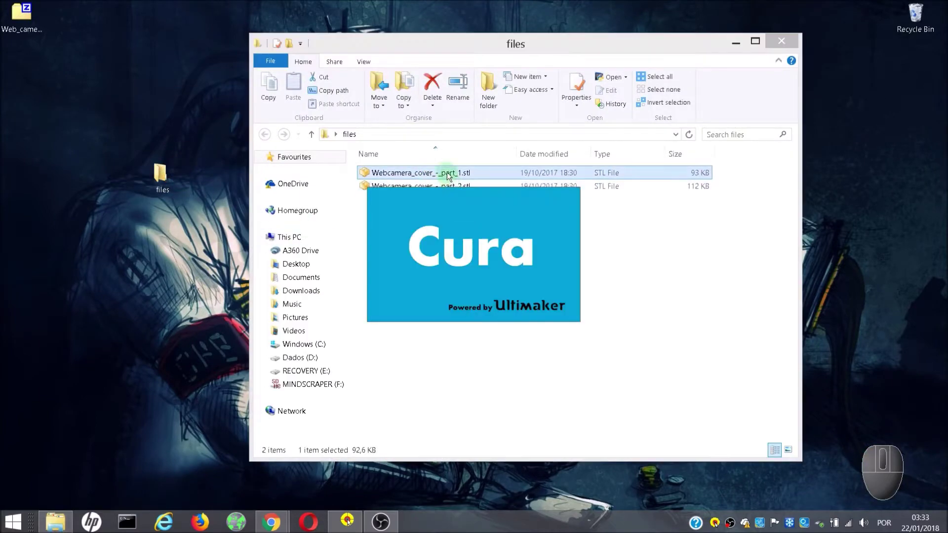
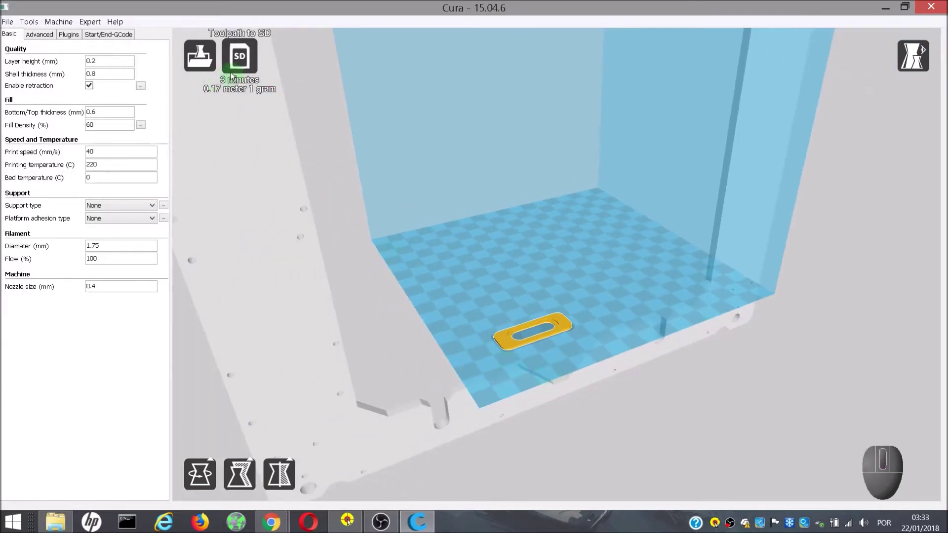
left_click(243, 57)
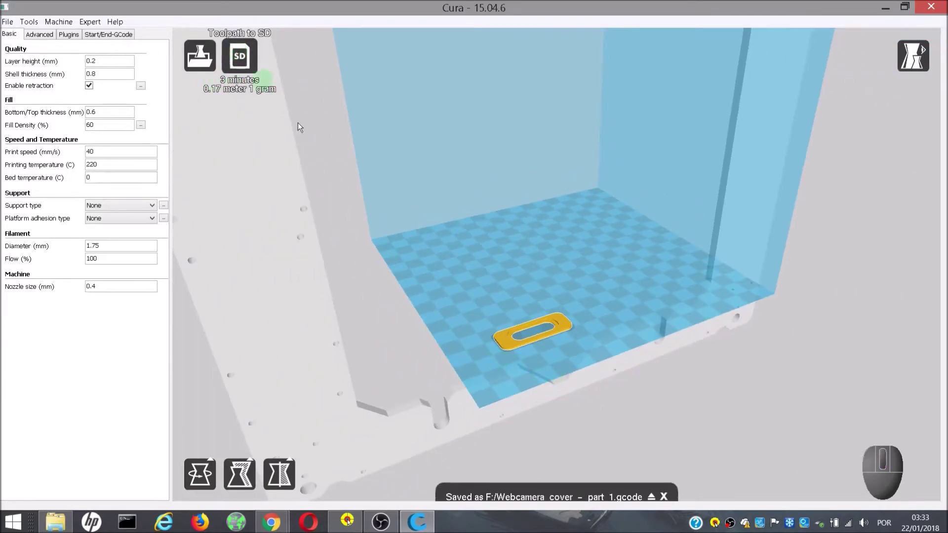